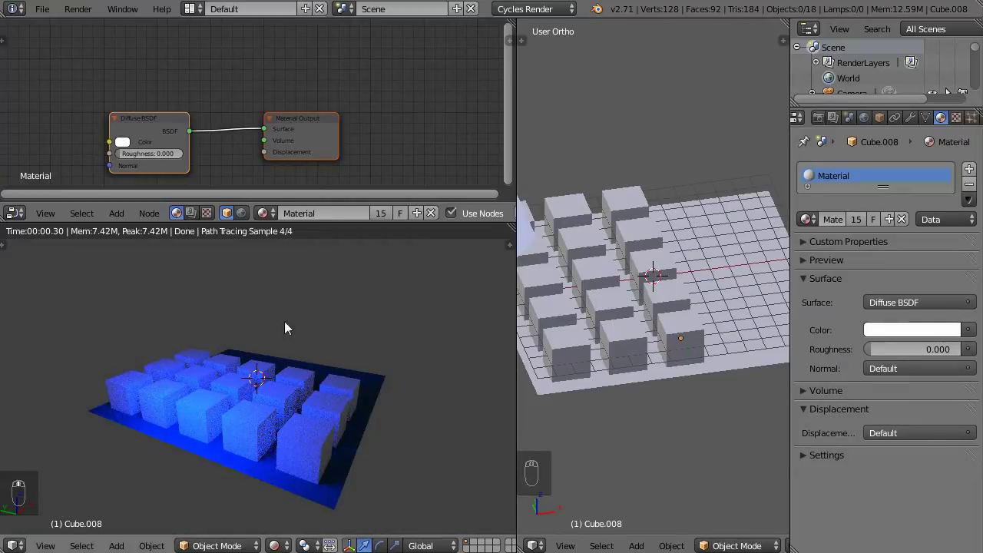
Orbit the rendered view around the cubes to show the glowing plane
left_click_drag(398, 356, 129, 367)
left_click_drag(227, 381, 265, 381)
left_click_drag(308, 378, 390, 371)
left_click_drag(357, 381, 257, 369)
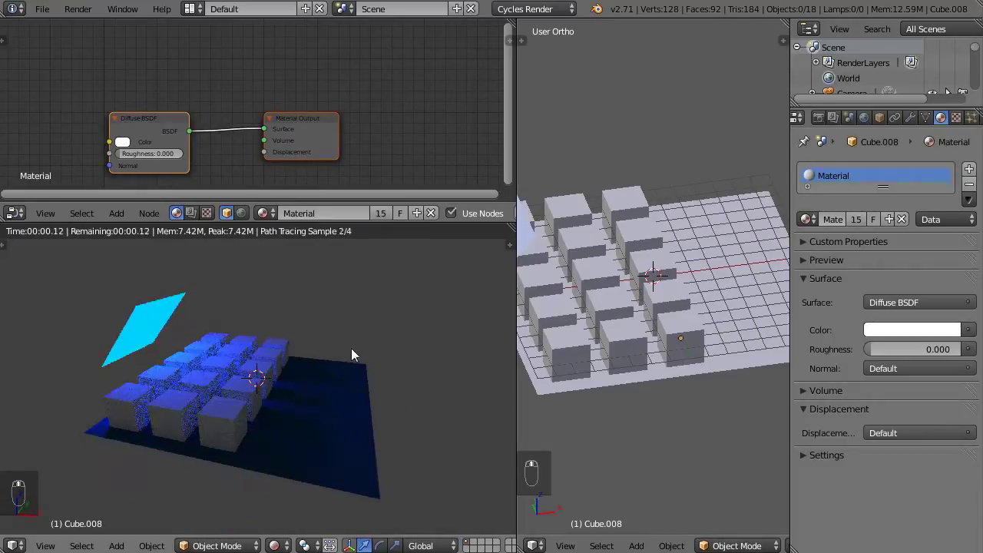
Add a plane and, in front view, move it up-right of the cubes and tilt it
key("shift+a")
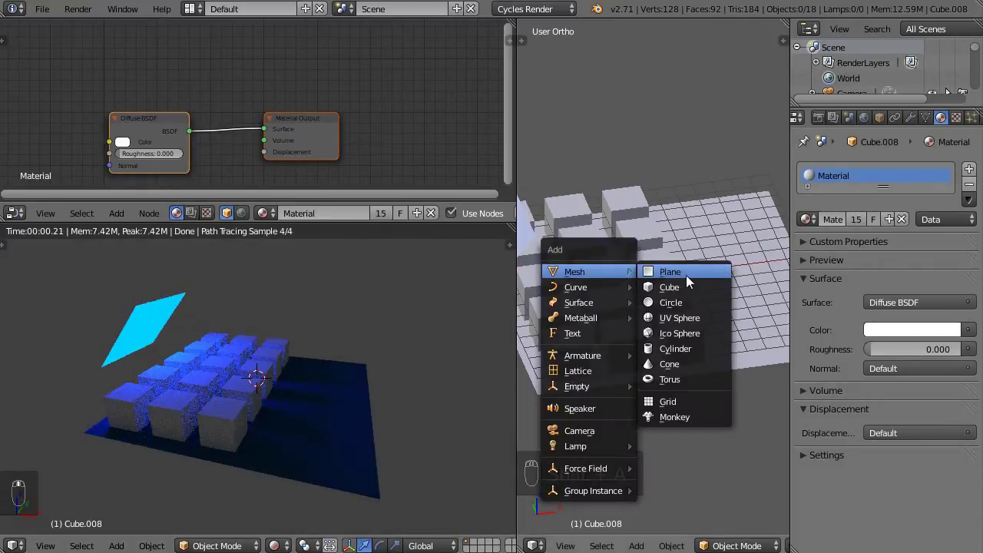
key("KP_1")
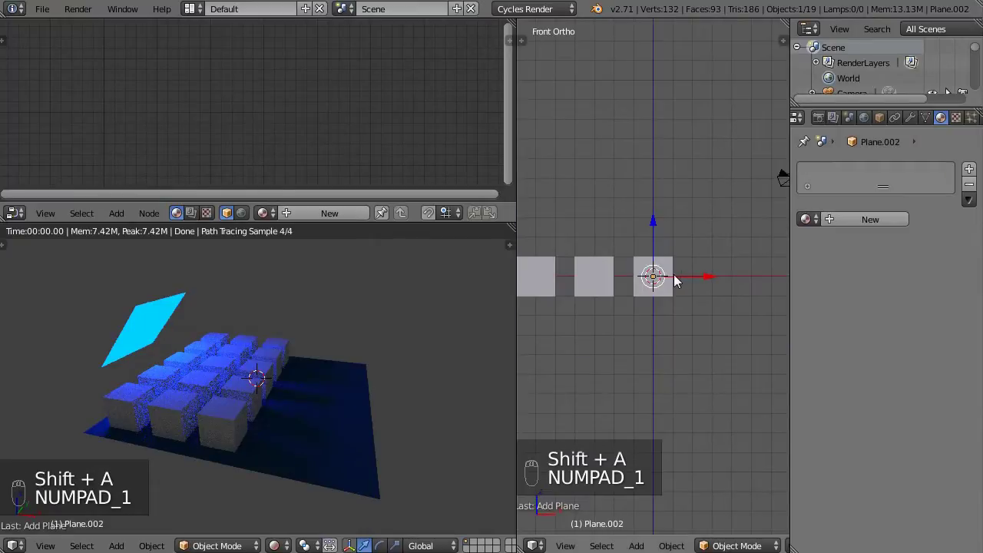
key("g")
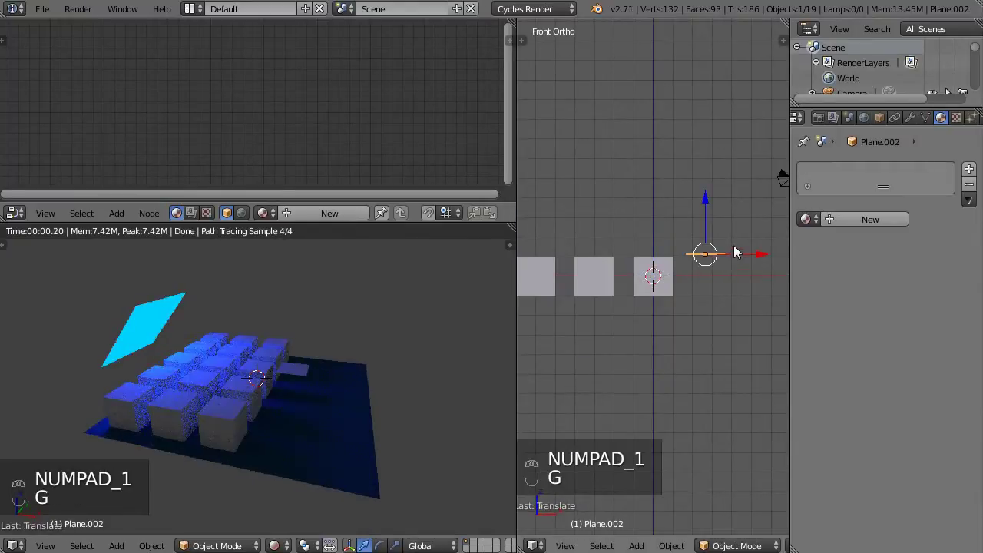
key("r")
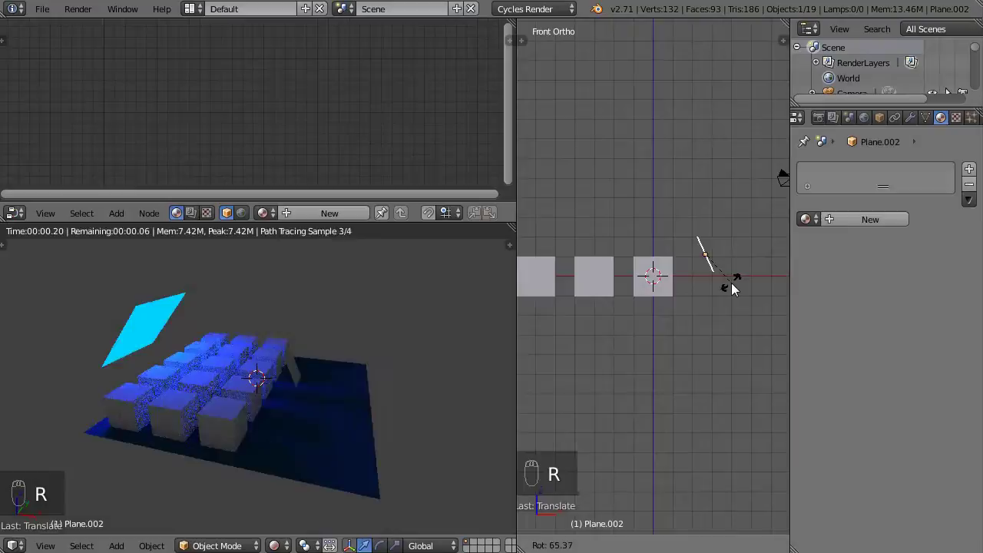
key("s")
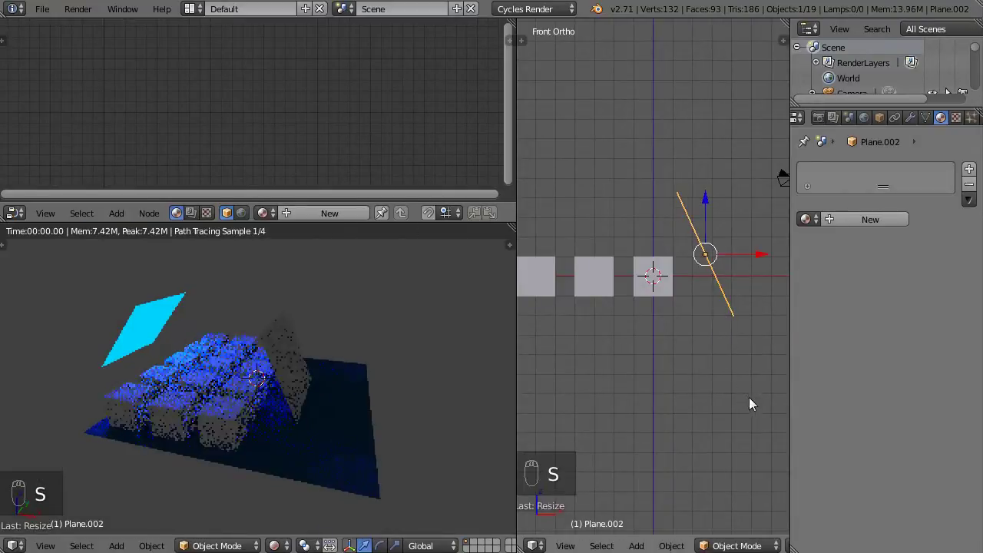
key("g")
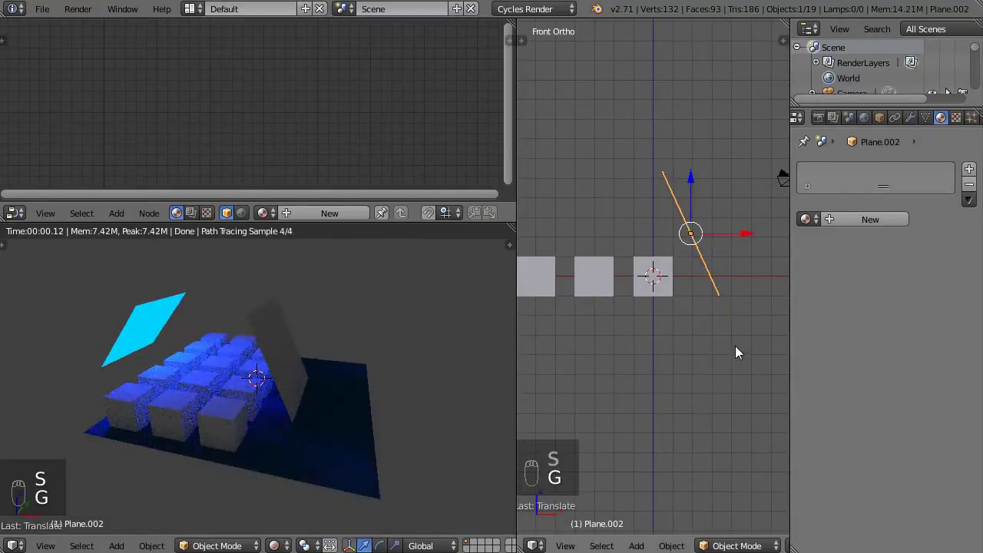
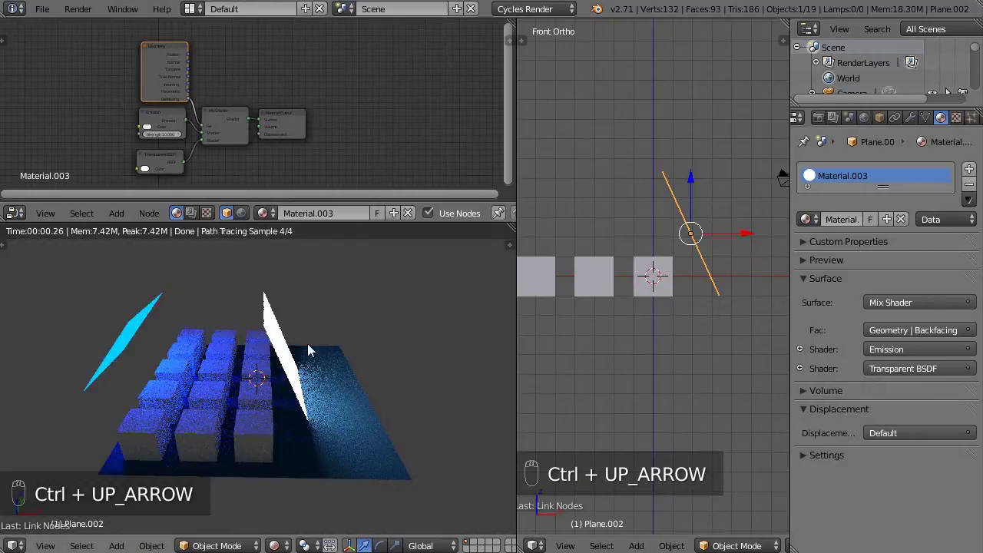
Try tilting the plane the other way, then undo the trial rotation
left_click_drag(237, 388, 279, 368)
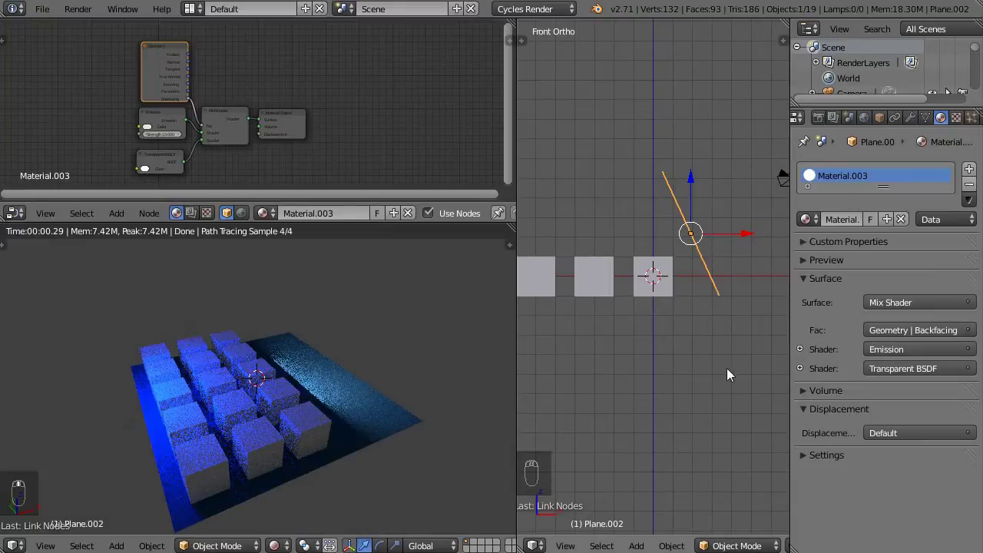
key("r")
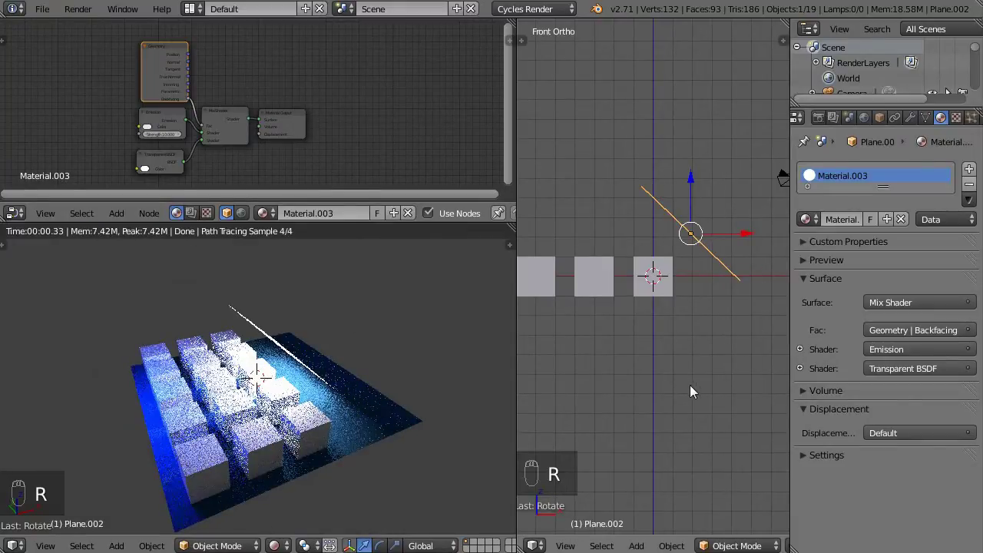
key("ctrl+z")
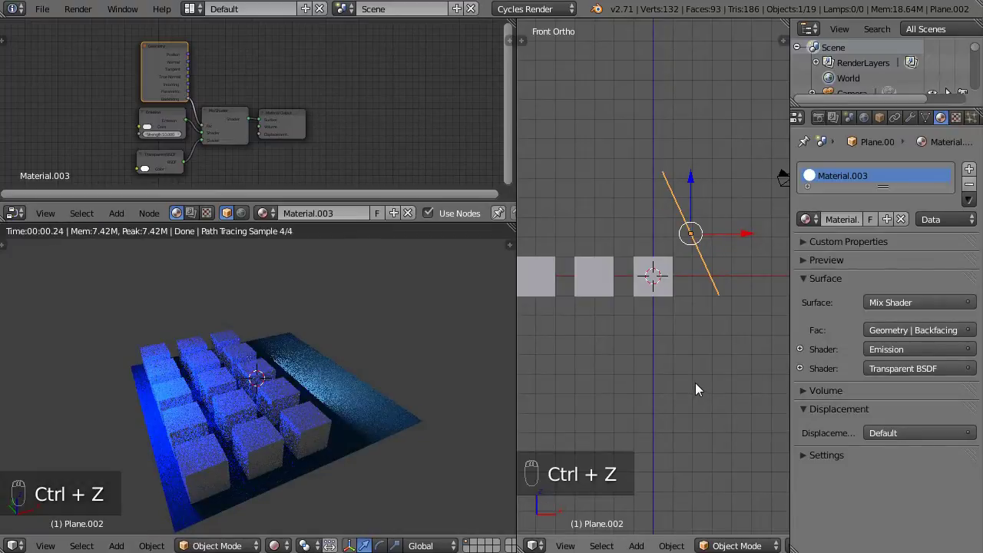
Enter Edit Mode on the plane and bring up the face operations for Flip Normals
key("Tab")
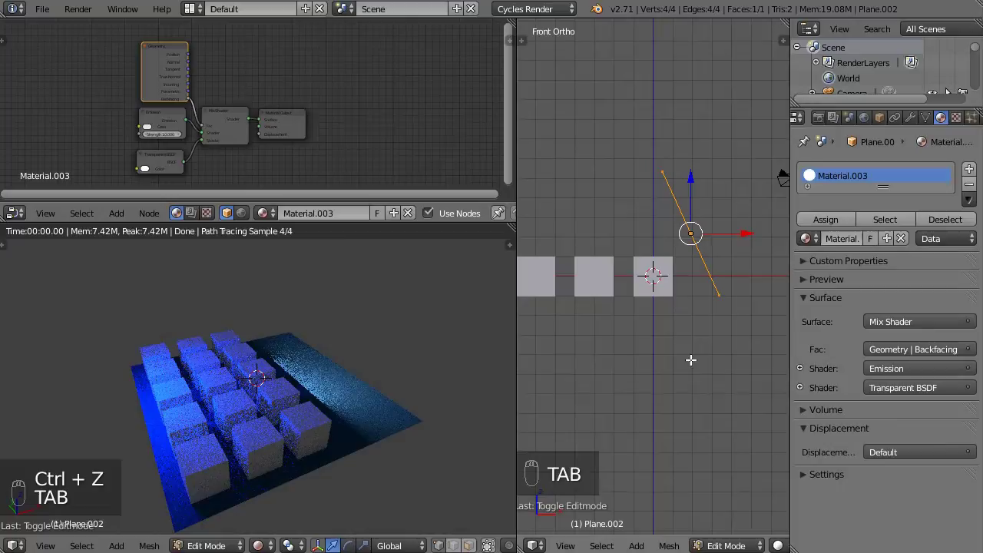
key("ctrl+f")
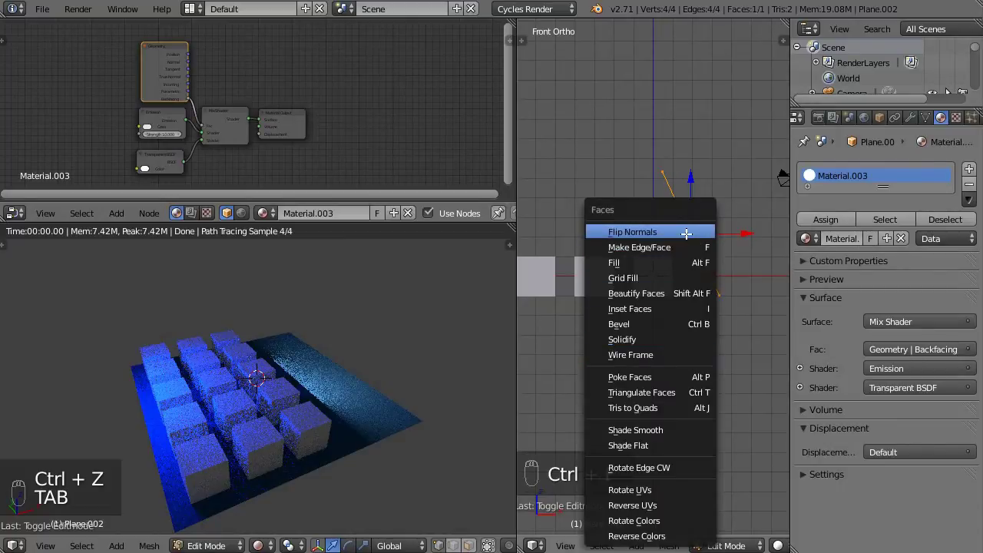